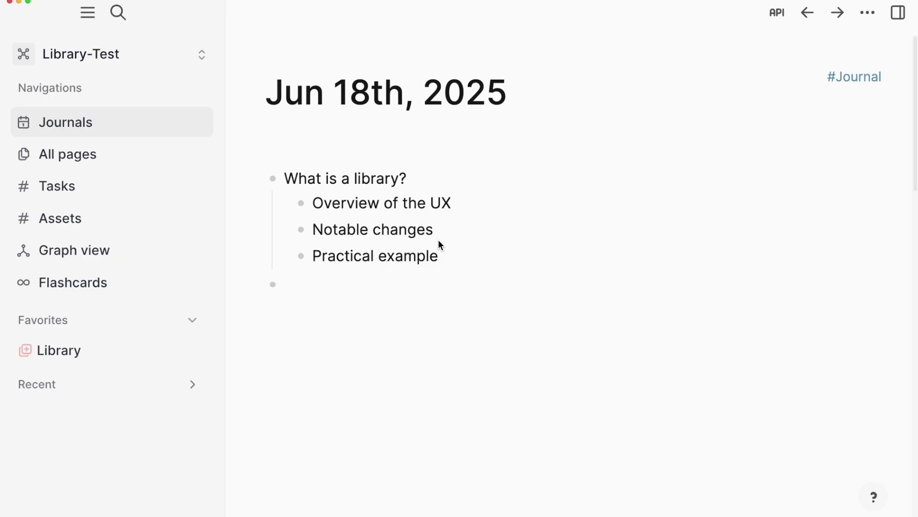
Leave the What is a library? outline and bring up search to find the Library page.
{"action": "left_click", "coordinate": [458, 270]}
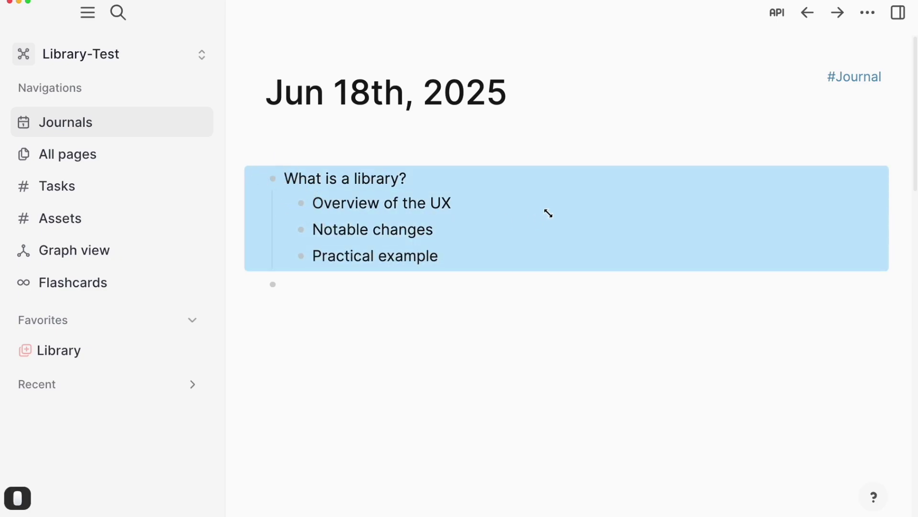
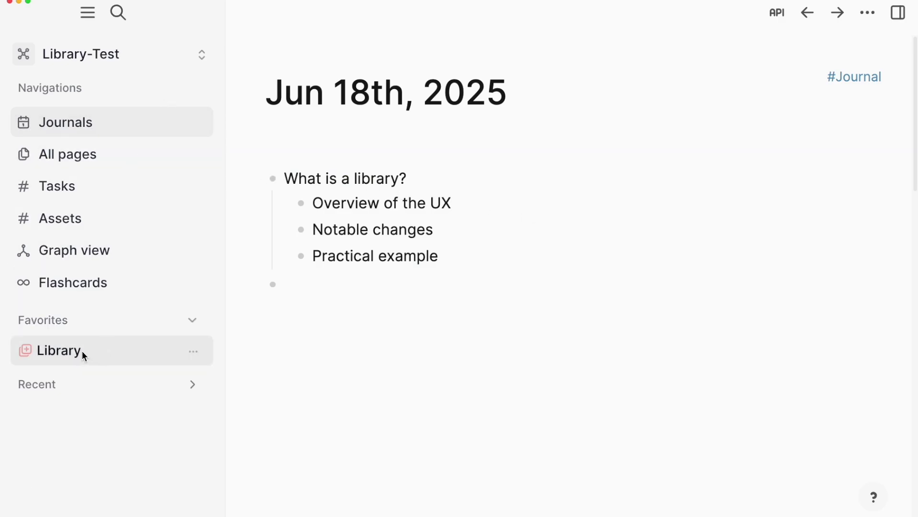
{"action": "key", "text": "super+k"}
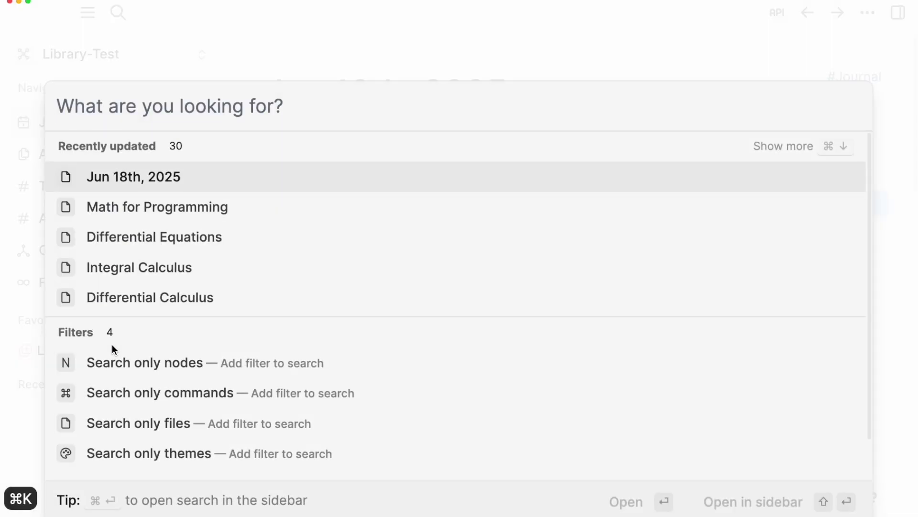
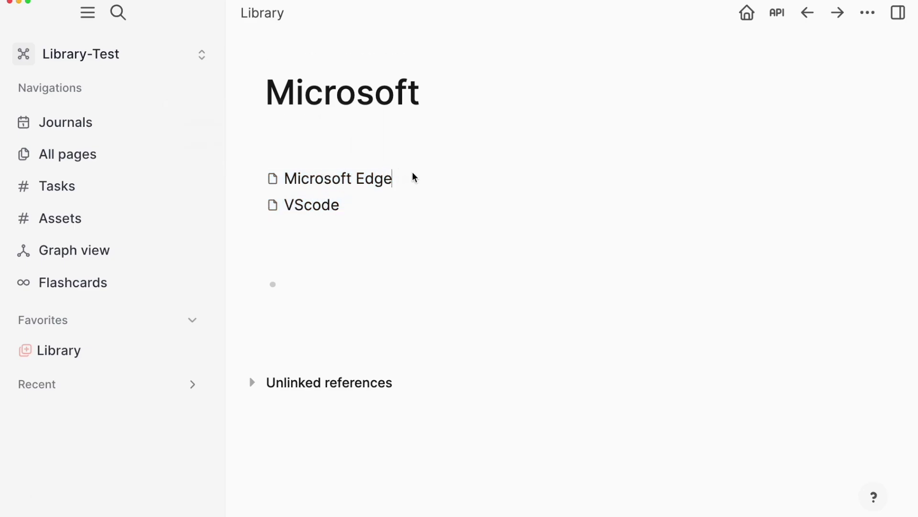
Create a new block nested under Microsoft Edge on the Microsoft page.
{"action": "key", "text": "Return"}
{"action": "key", "text": "Tab"}
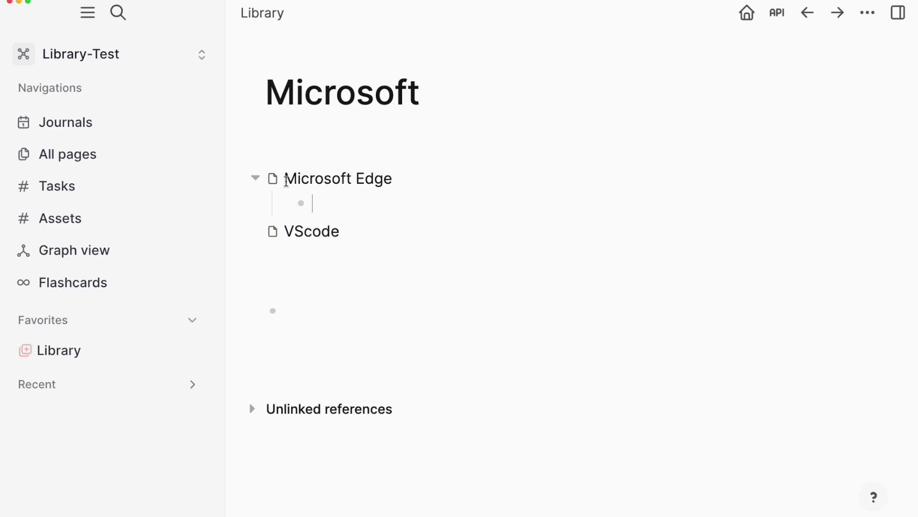
{"action": "left_click", "coordinate": [303, 180]}
{"action": "double_click", "coordinate": [303, 180]}
{"action": "left_click", "coordinate": [337, 201]}
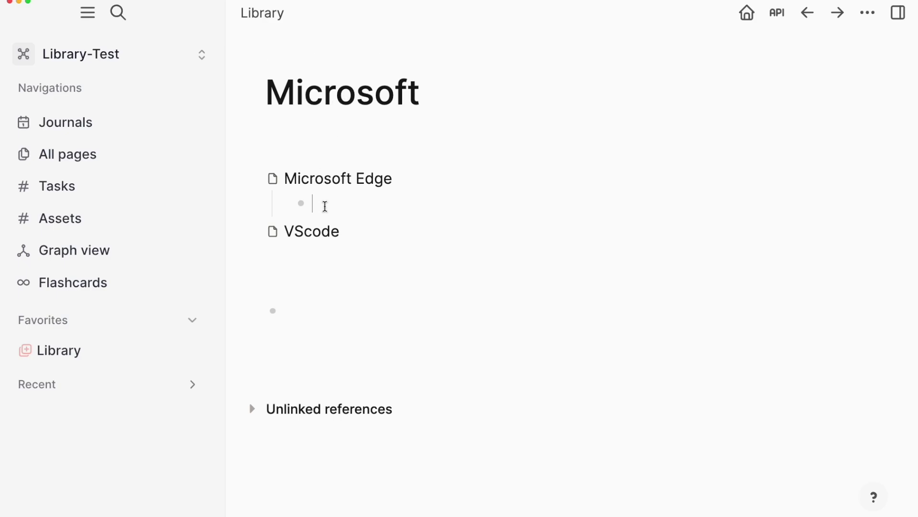
{"action": "left_click", "coordinate": [325, 203]}
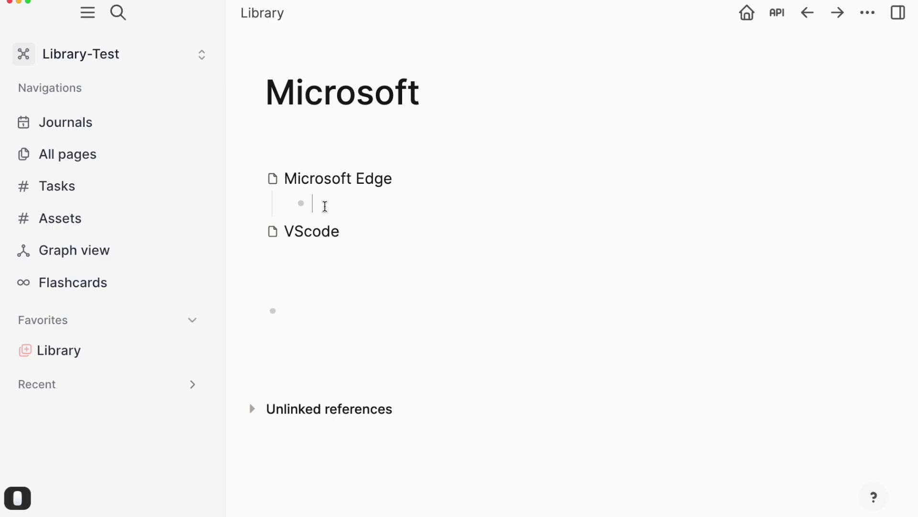
Write the note 'a competitor to Chrome' in the nested block.
{"action": "type", "text": "a compet"}
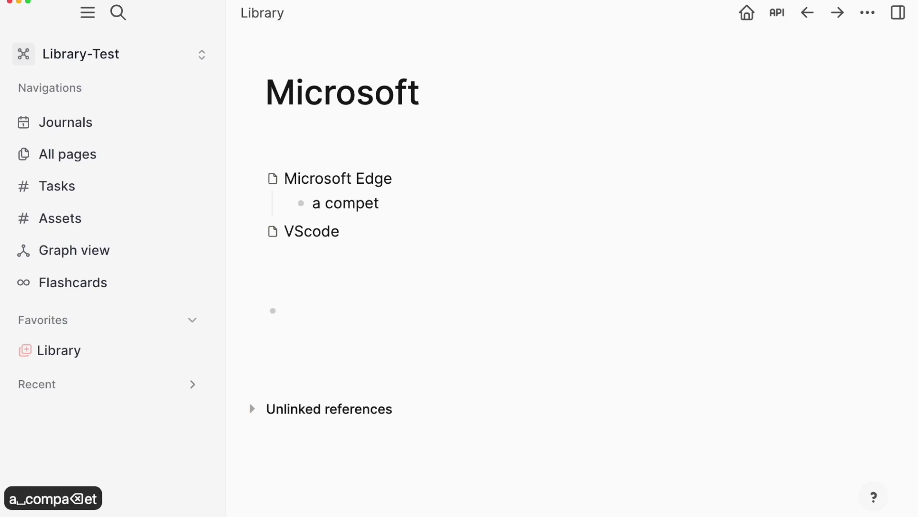
{"action": "type", "text": "tor t"}
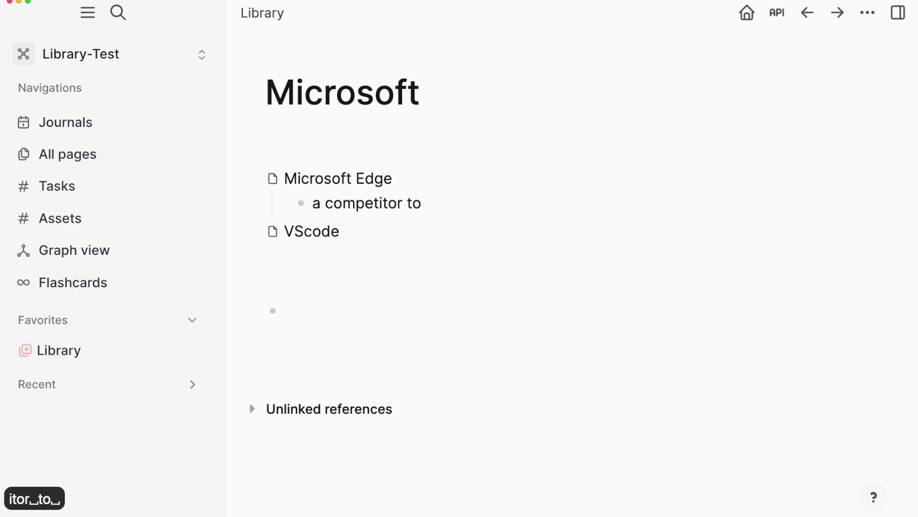
{"action": "type", "text": "hrome"}
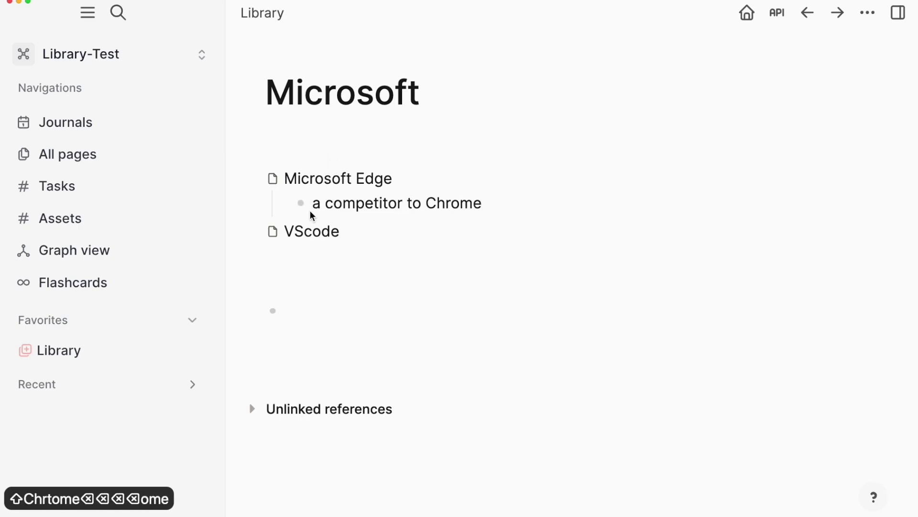
Copy the Microsoft Edge note and go to the All pages list.
{"action": "left_click", "coordinate": [306, 208]}
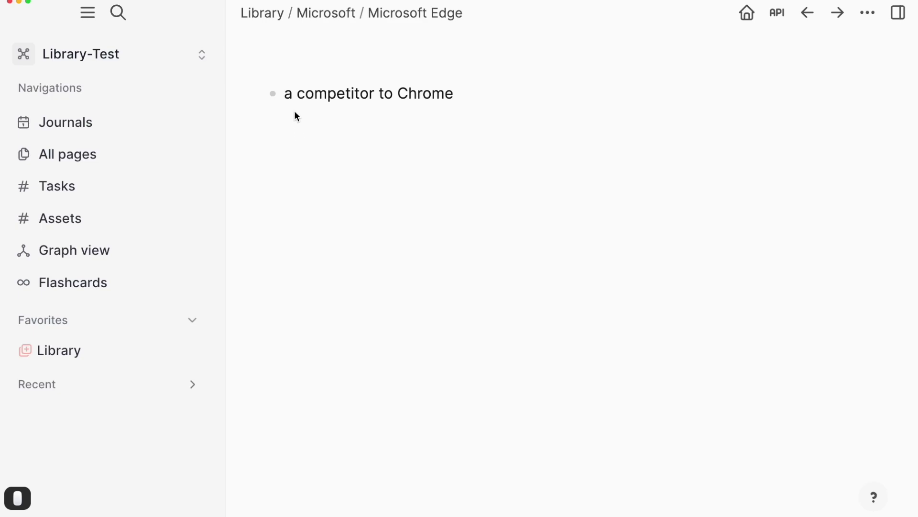
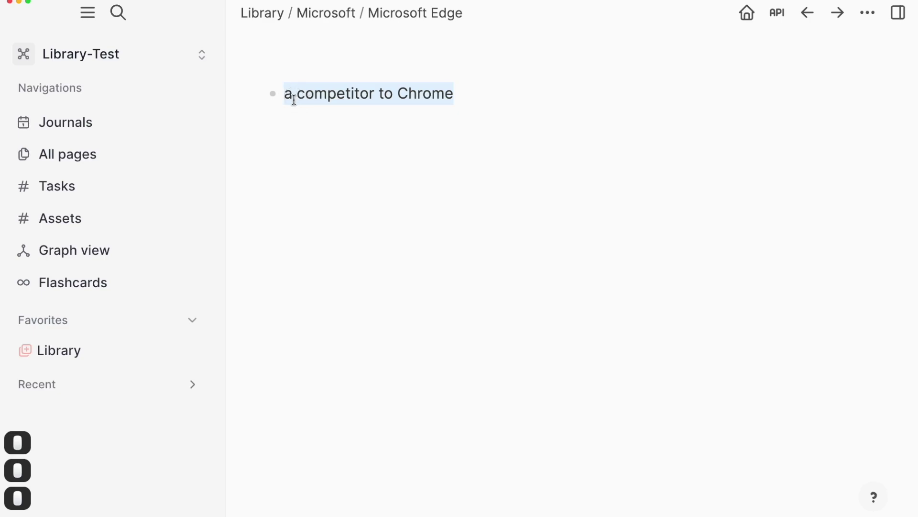
{"action": "key", "text": "super+c"}
{"action": "left_click", "coordinate": [407, 242]}
{"action": "left_click", "coordinate": [74, 162]}
Search All pages with the copied note, clear it to review Microsoft sub-pages, then return to Library.
{"action": "left_click", "coordinate": [774, 82]}
{"action": "key", "text": "super+v"}
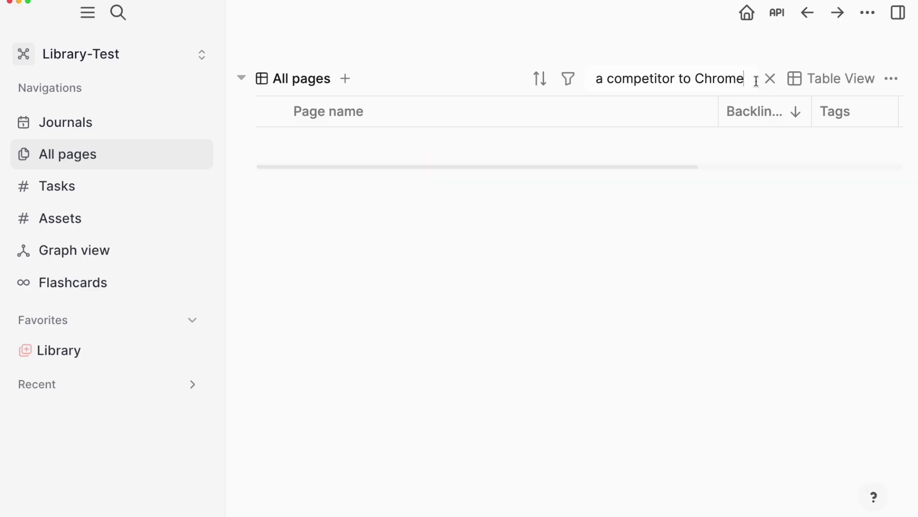
{"action": "left_click", "coordinate": [773, 84]}
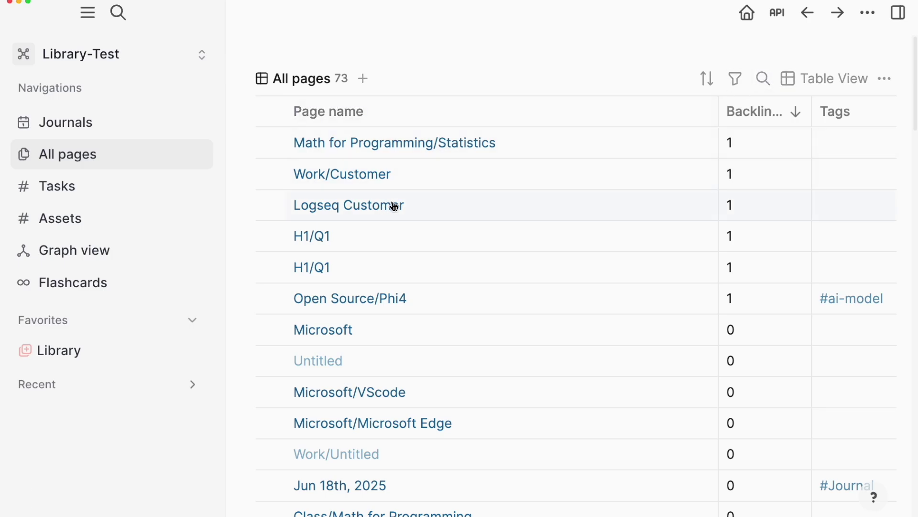
{"action": "left_click", "coordinate": [80, 128]}
{"action": "left_click", "coordinate": [69, 352]}
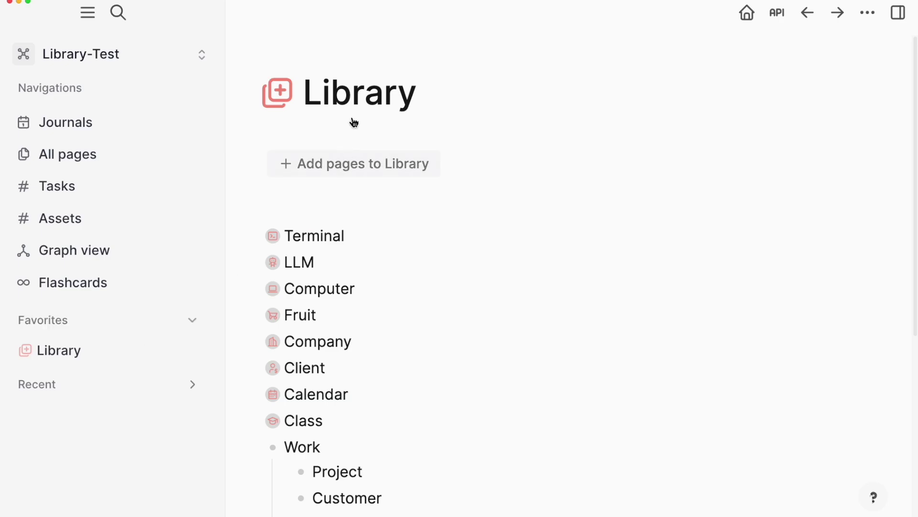
{"action": "left_click", "coordinate": [362, 103]}
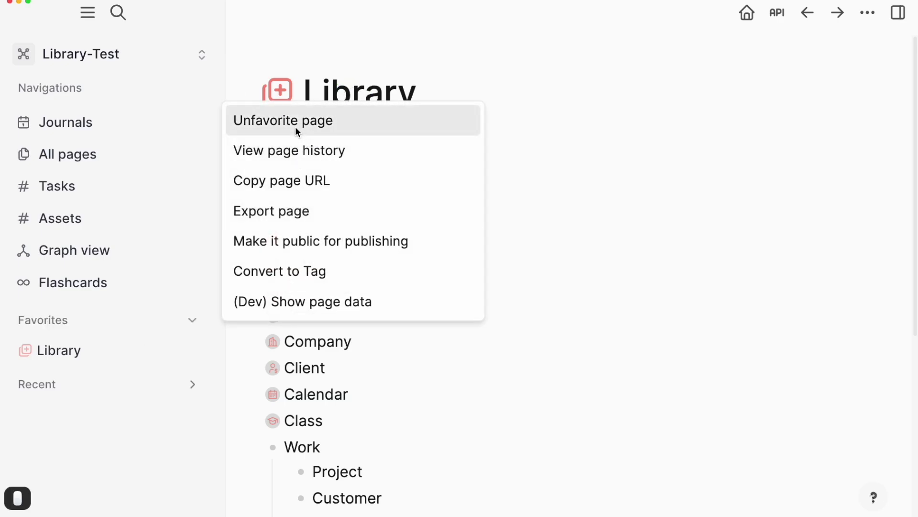
{"action": "left_click", "coordinate": [74, 361]}
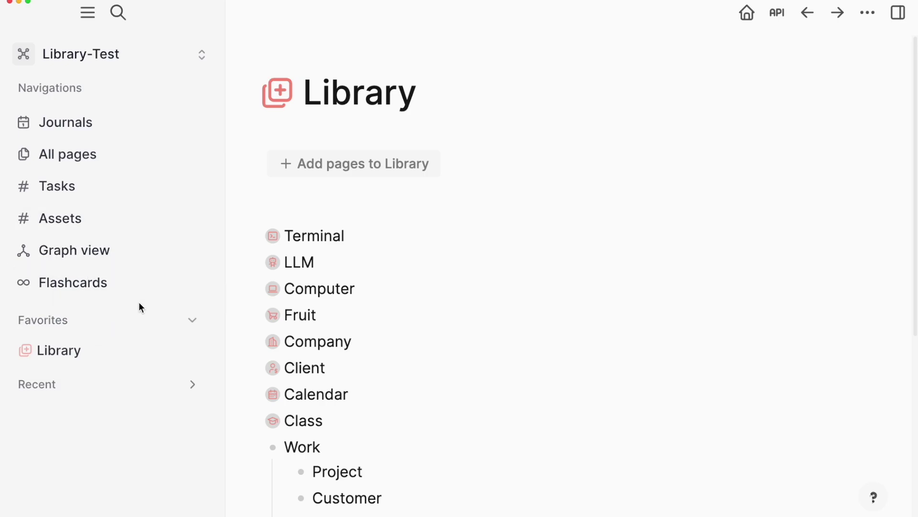
{"action": "left_click", "coordinate": [375, 390]}
{"action": "left_click", "coordinate": [304, 373]}
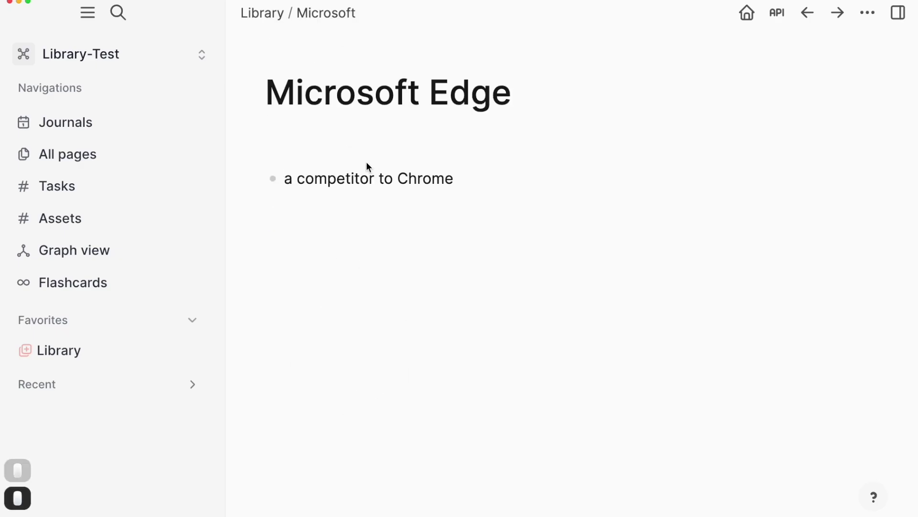
{"action": "left_click", "coordinate": [345, 177]}
{"action": "left_click", "coordinate": [346, 182]}
{"action": "double_click", "coordinate": [346, 183]}
{"action": "key", "text": "super+["}
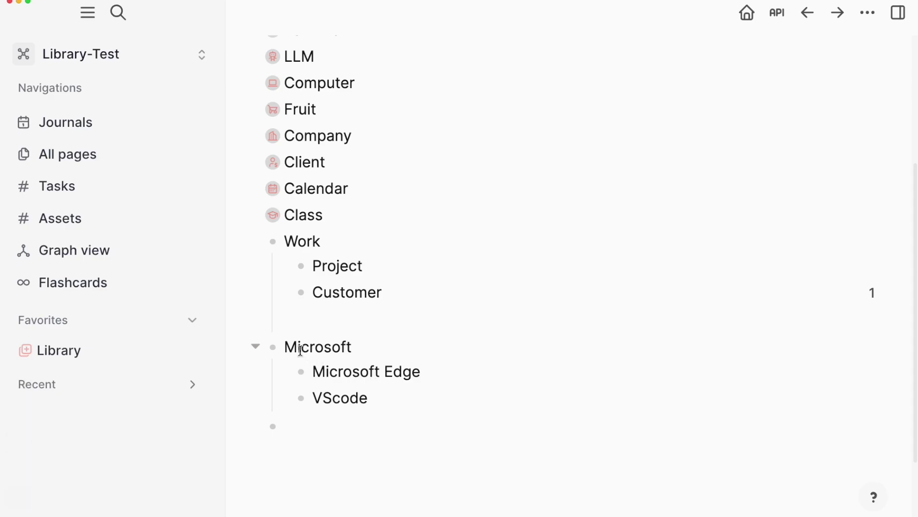
{"action": "left_click", "coordinate": [307, 405]}
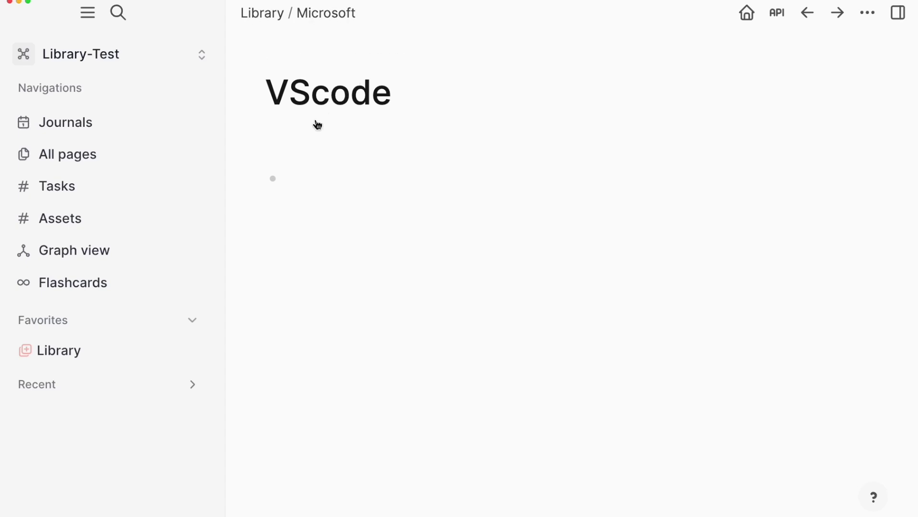
{"action": "key", "text": "super+["}
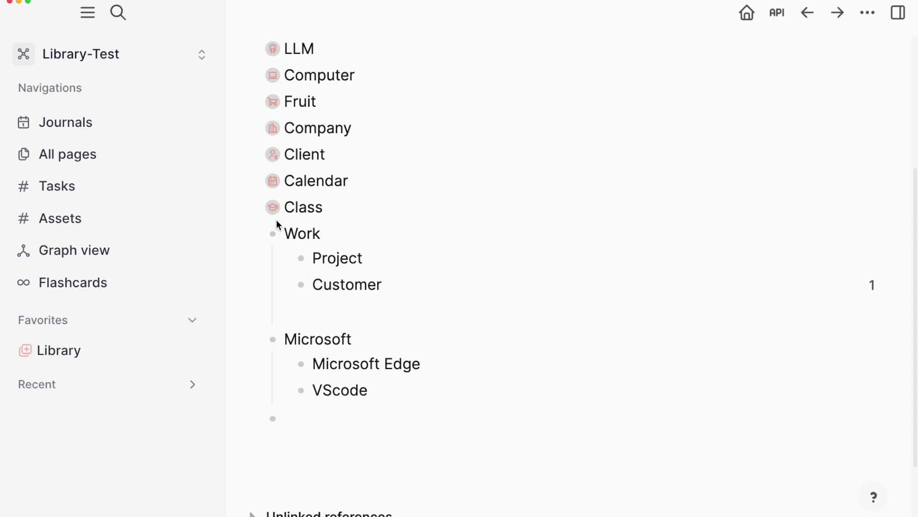
{"action": "left_click", "coordinate": [259, 212]}
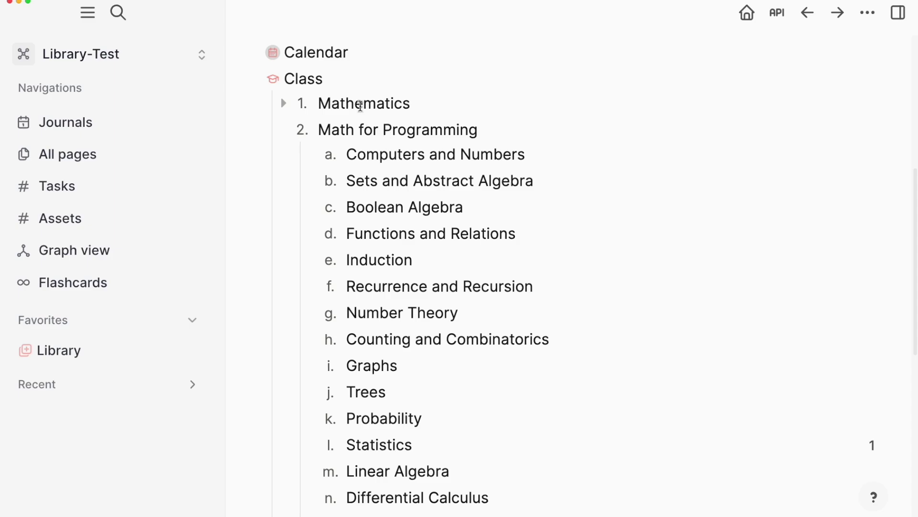
{"action": "left_click", "coordinate": [349, 132]}
{"action": "left_click", "coordinate": [428, 318]}
{"action": "left_click", "coordinate": [429, 315]}
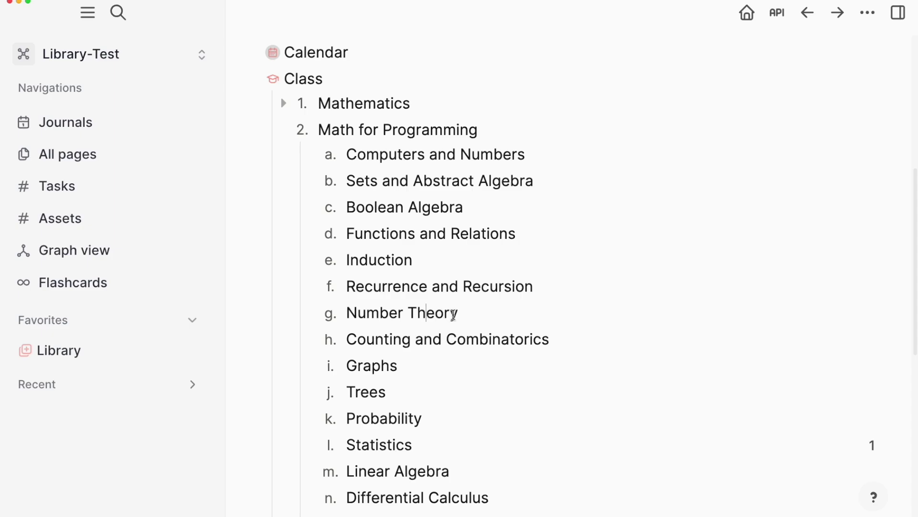
{"action": "left_click", "coordinate": [350, 134]}
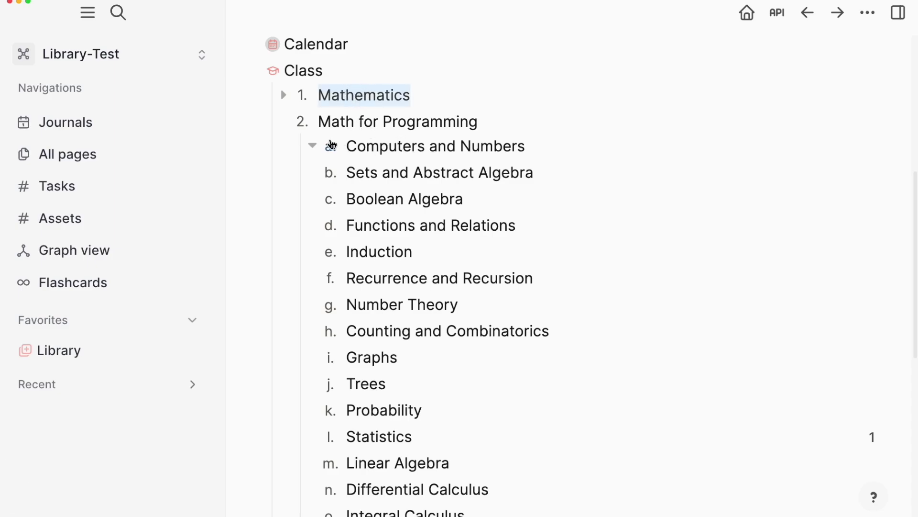
{"action": "left_click", "coordinate": [401, 177]}
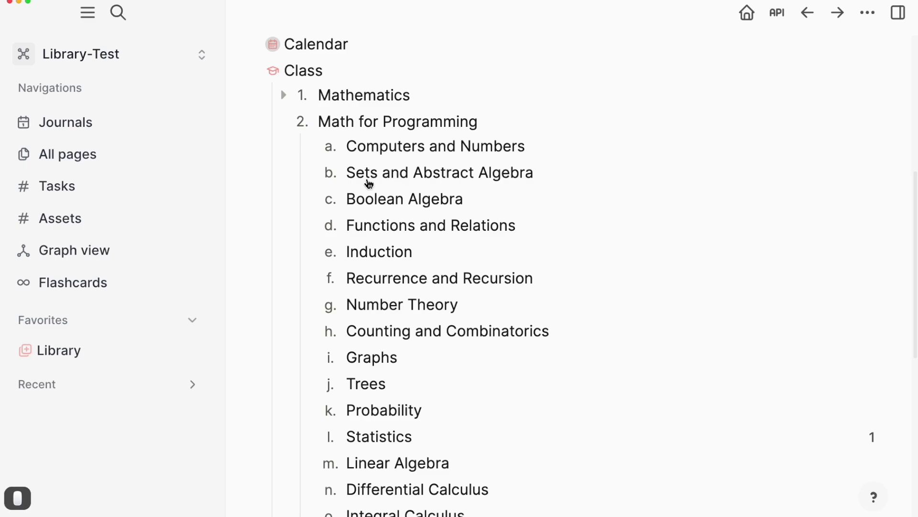
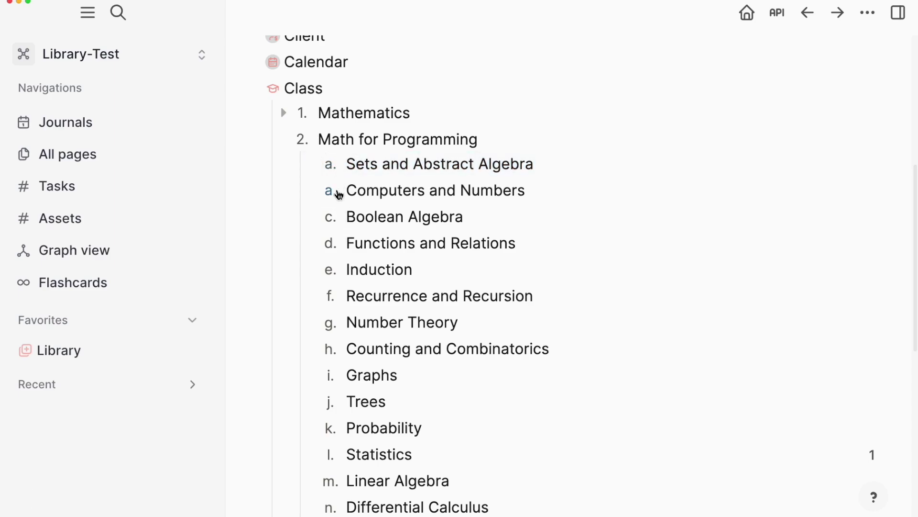
Nest Boolean Algebra and Functions and Relations under Sets and Abstract Algebra.
{"action": "left_click", "coordinate": [330, 169]}
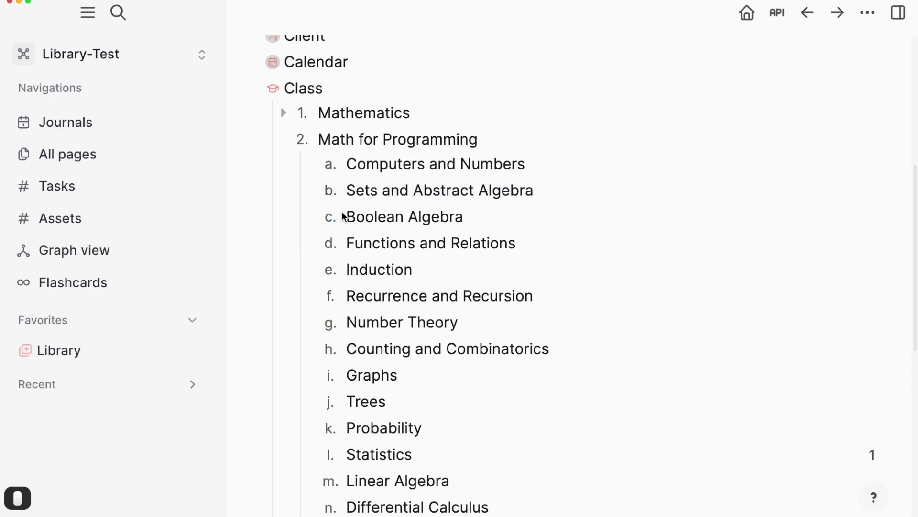
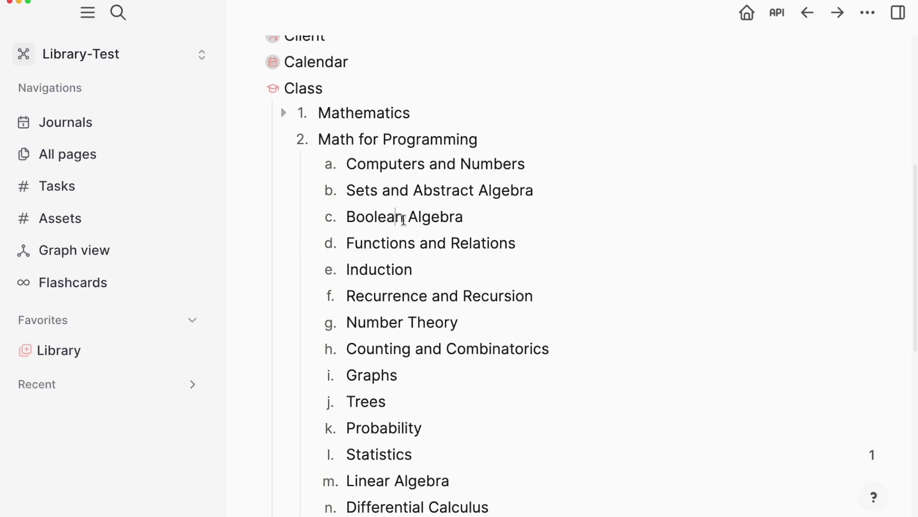
{"action": "key", "text": "Tab"}
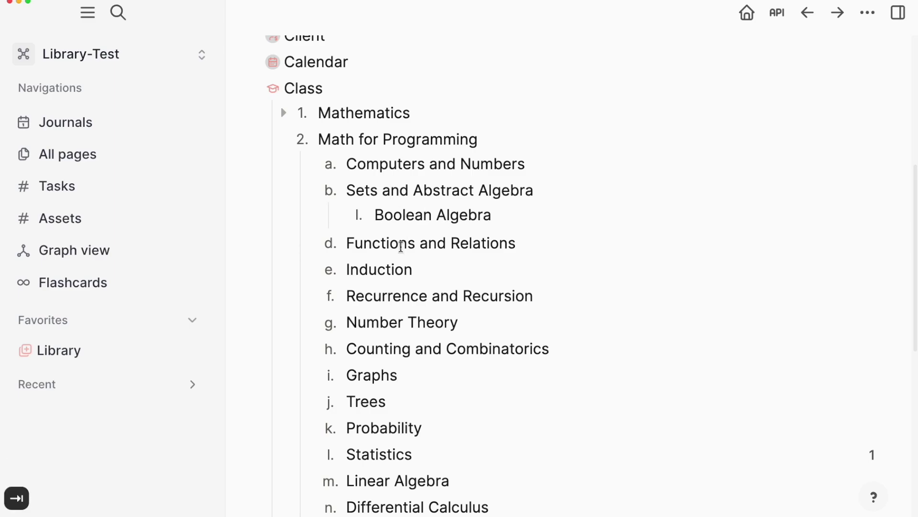
{"action": "left_click", "coordinate": [400, 244]}
{"action": "key", "text": "Tab"}
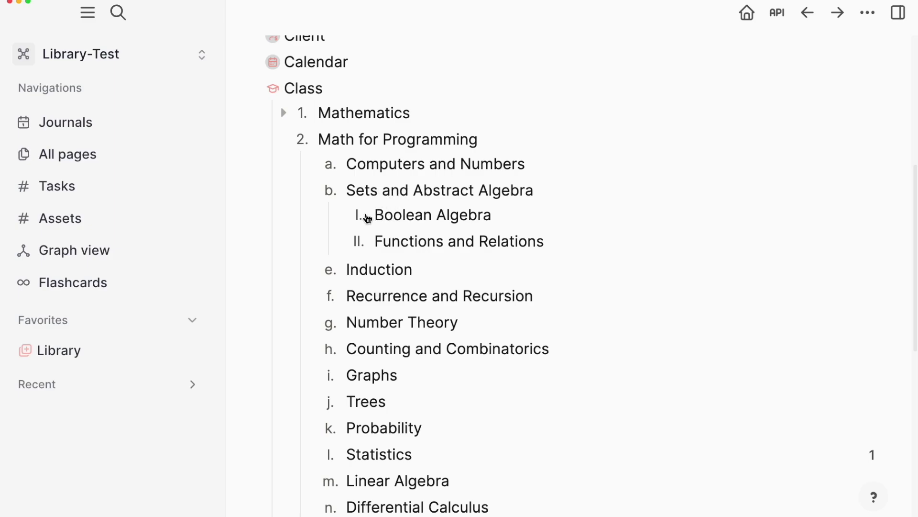
Go to the parent page Sets and Abstract Algebra to see its nested sub-pages.
{"action": "left_click", "coordinate": [363, 219]}
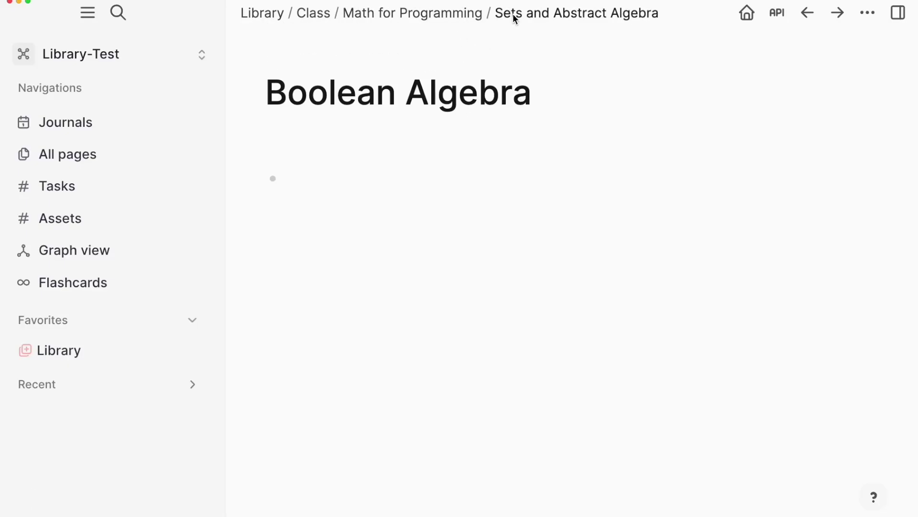
{"action": "left_click", "coordinate": [530, 17]}
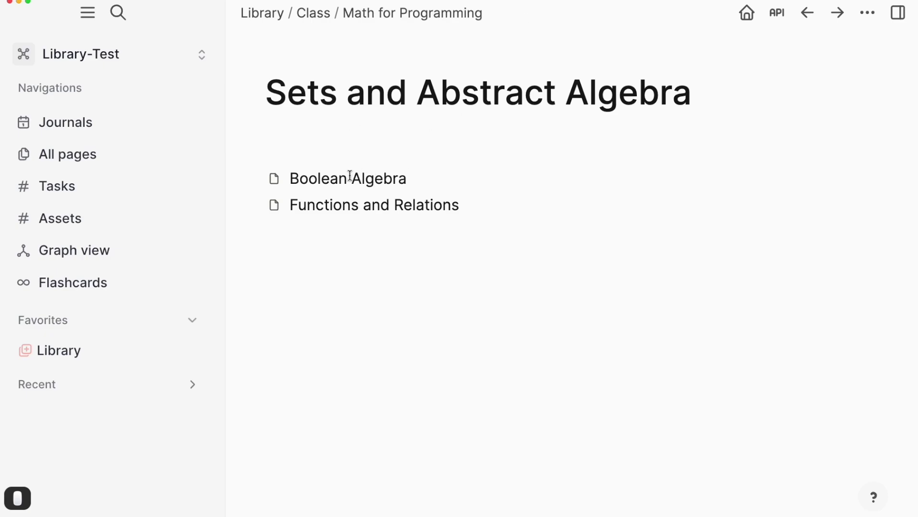
Copy the Functions and Relations name and return to the daily journal.
{"action": "left_click", "coordinate": [358, 212]}
{"action": "left_click", "coordinate": [357, 212]}
{"action": "left_click", "coordinate": [356, 212]}
{"action": "double_click", "coordinate": [356, 212]}
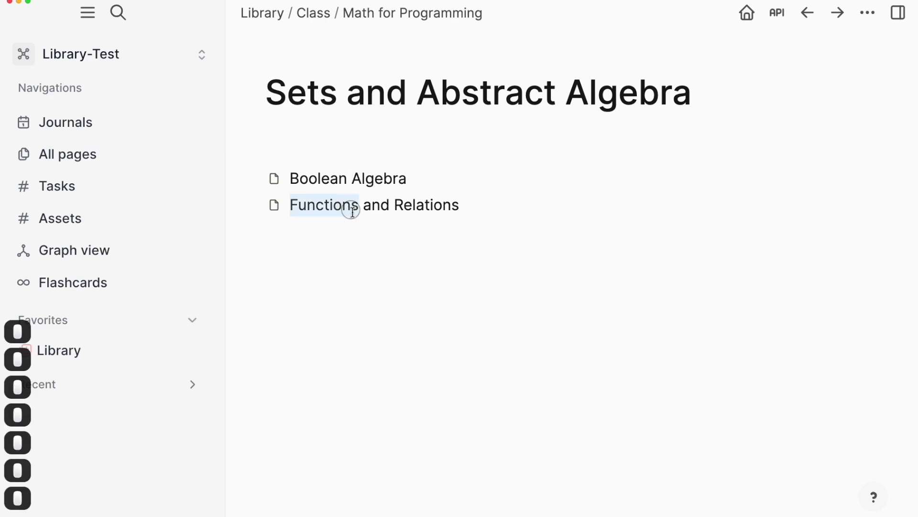
{"action": "key", "text": "super+c"}
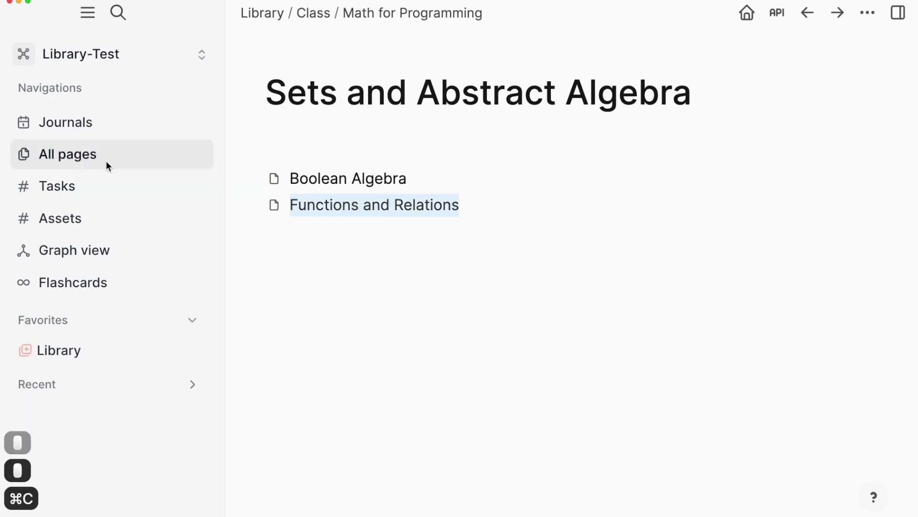
{"action": "left_click", "coordinate": [79, 129]}
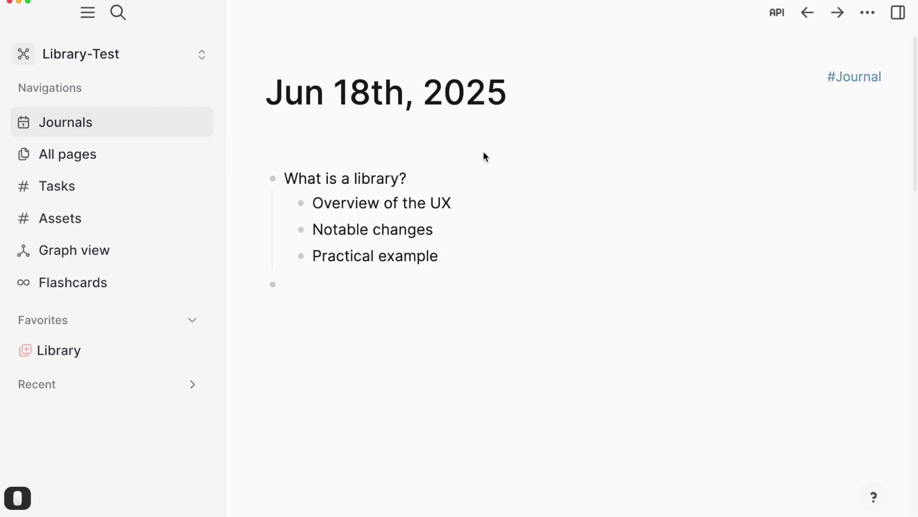
Search for Functions and Relations and open the existing page under Sets and Abstract Algebra.
{"action": "key", "text": "super+k"}
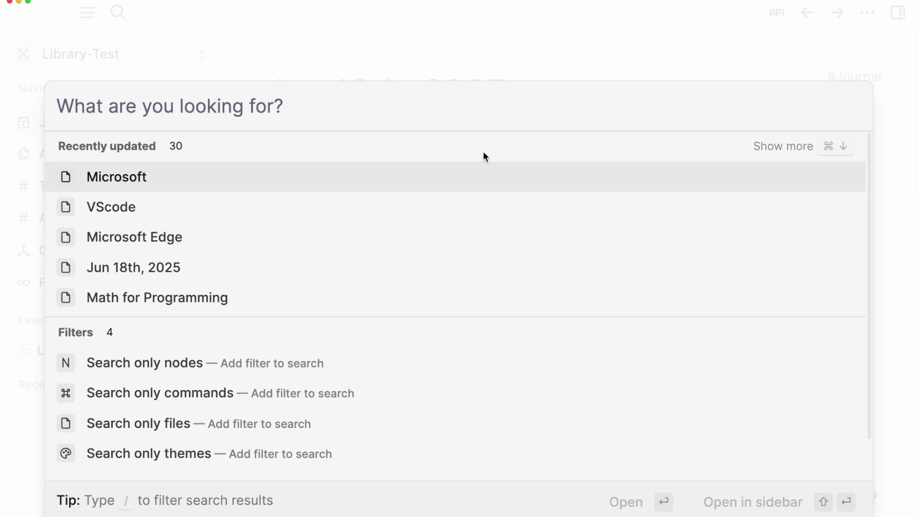
{"action": "key", "text": "super+v"}
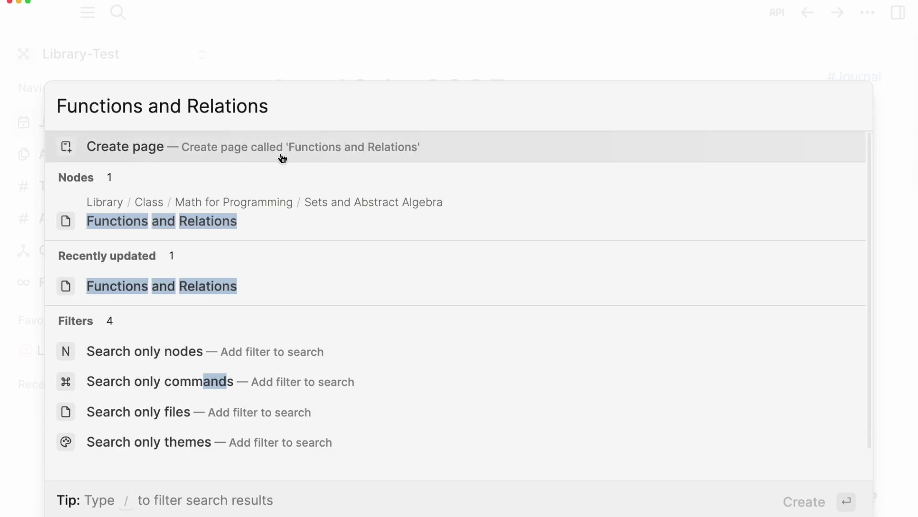
{"action": "left_click", "coordinate": [191, 227]}
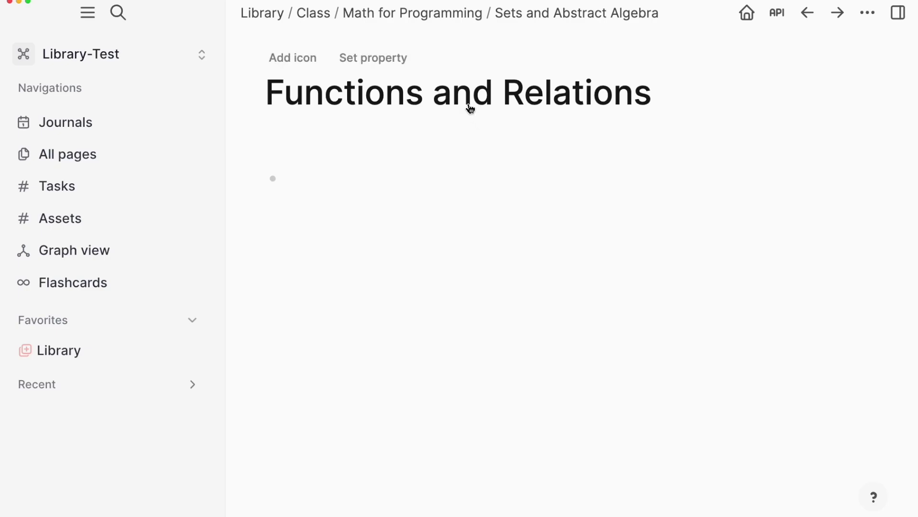
Navigate back to the Jun 18th, 2025 journal.
{"action": "key", "text": "super+["}
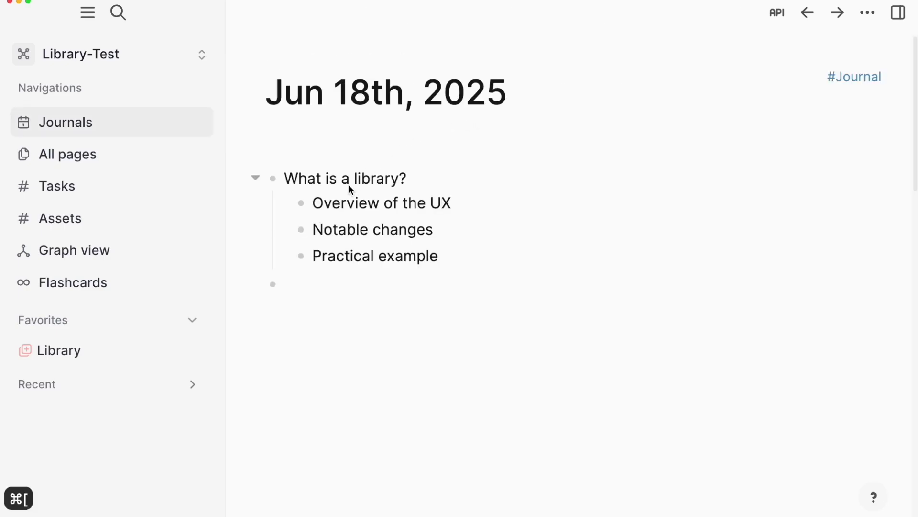
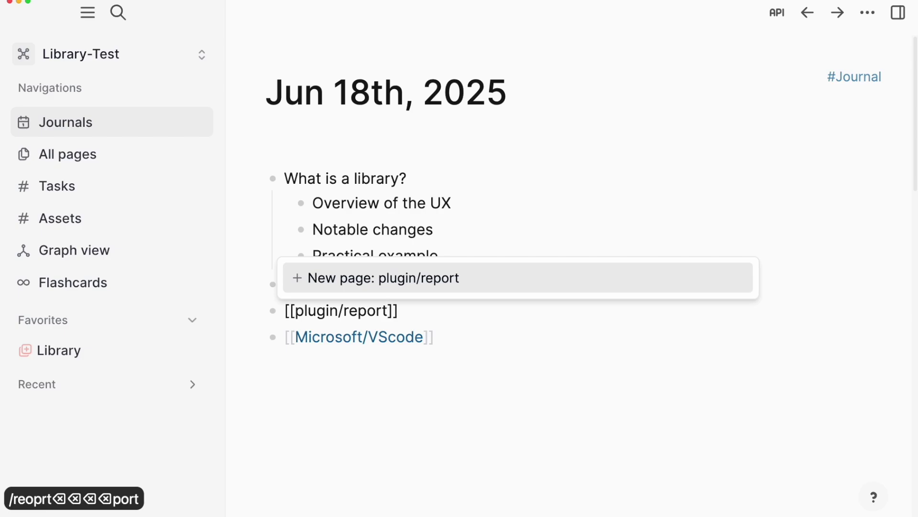
Finish the plugin/report link block and open the report page from the journal.
{"action": "key", "text": "Return"}
{"action": "left_click", "coordinate": [402, 389]}
{"action": "left_click", "coordinate": [352, 318]}
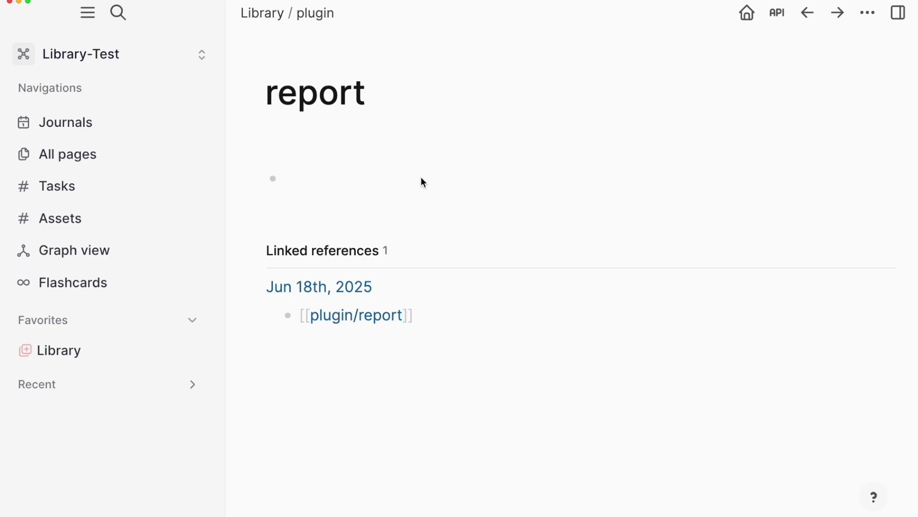
Create a new context/menu page from the search dialog.
{"action": "left_click", "coordinate": [382, 202]}
{"action": "key", "text": "super+k"}
{"action": "type", "text": "oo"}
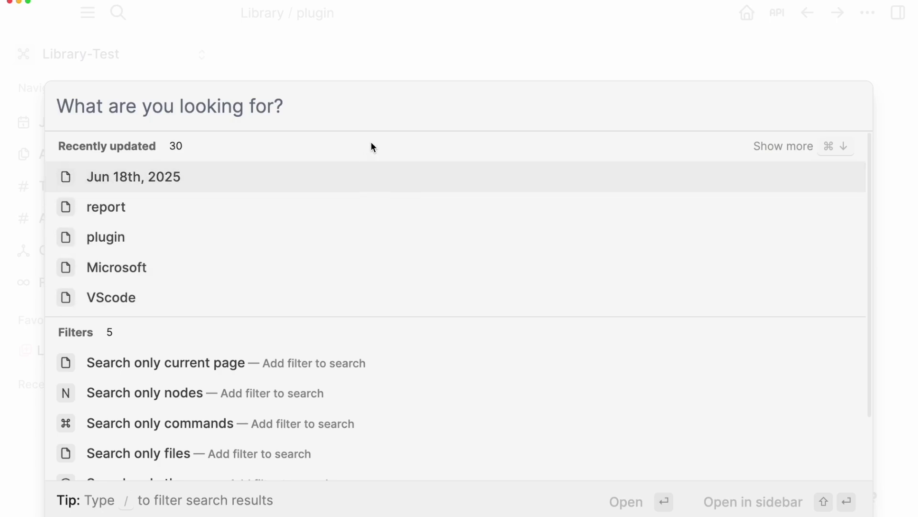
{"action": "type", "text": "context"}
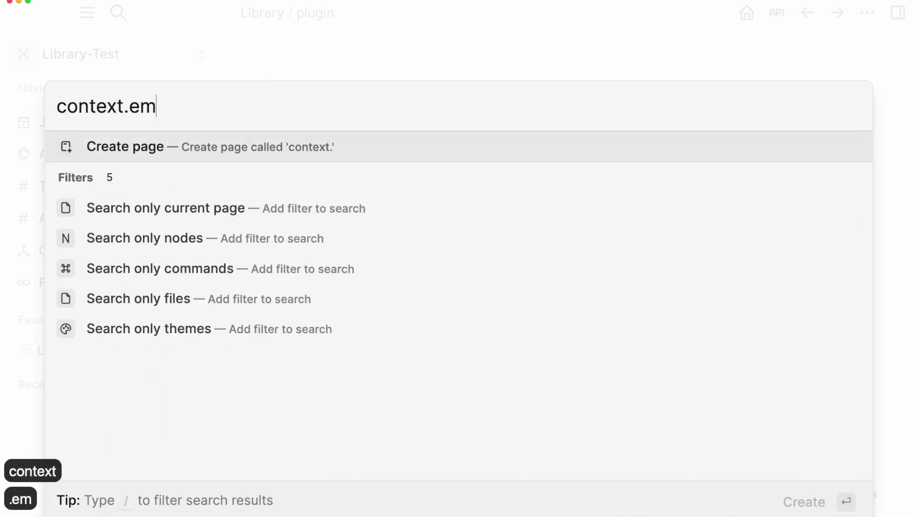
{"action": "key", "text": "BackSpace"}
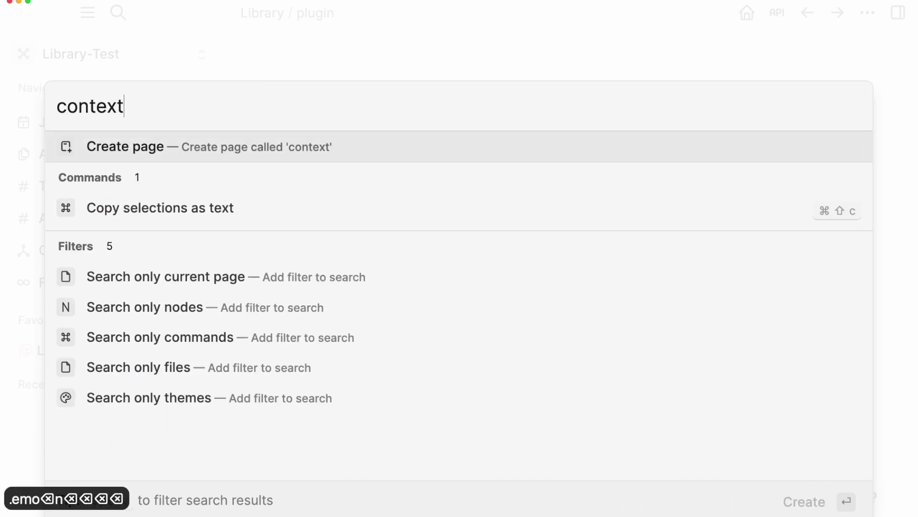
{"action": "type", "text": "menu"}
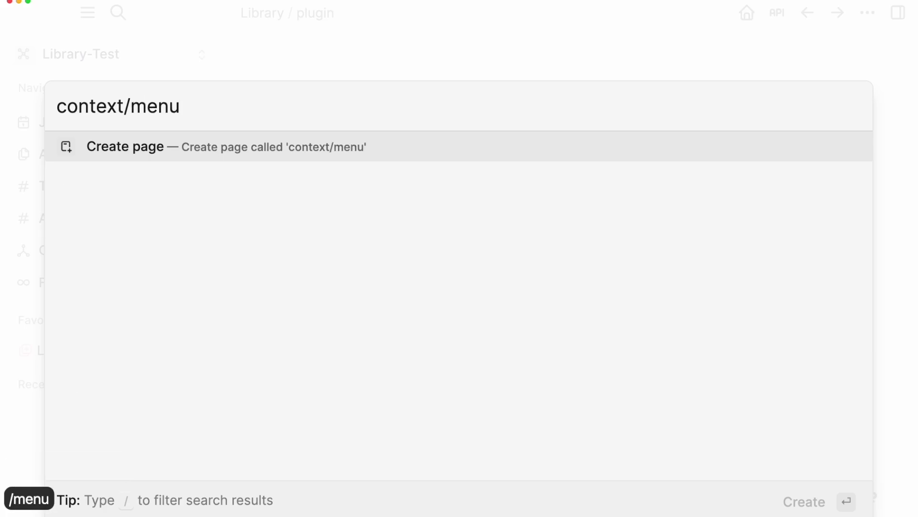
{"action": "key", "text": "Return"}
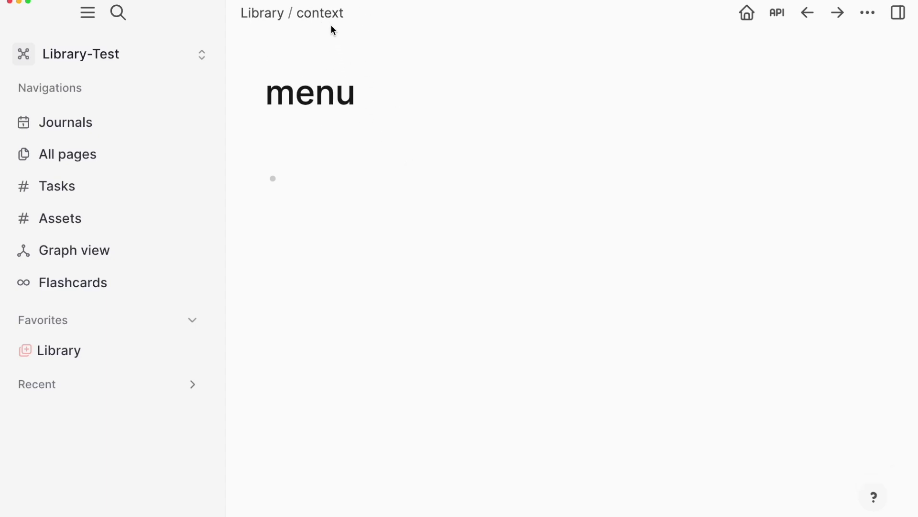
Return to Library and collapse Class to reveal plugin > report and context > menu in the list.
{"action": "left_click", "coordinate": [269, 19]}
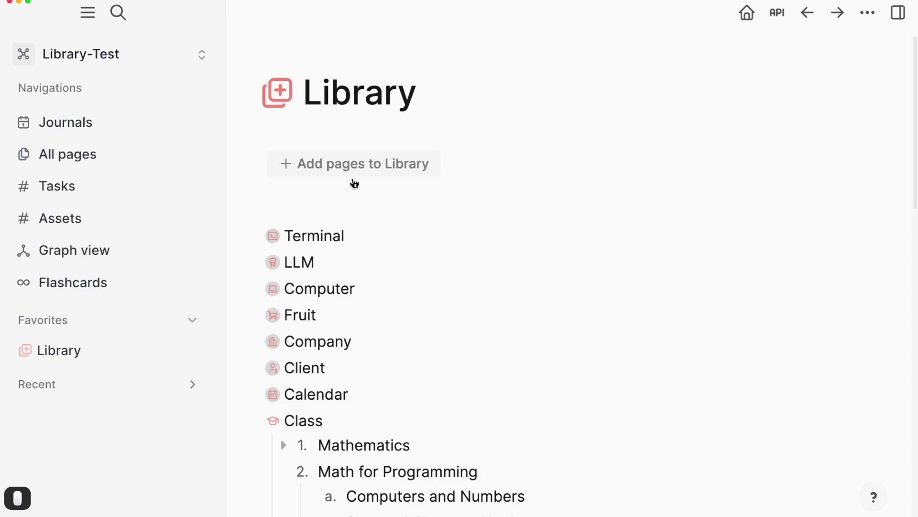
{"action": "left_click", "coordinate": [268, 189]}
{"action": "left_click", "coordinate": [260, 218]}
{"action": "left_click", "coordinate": [258, 242]}
{"action": "left_click", "coordinate": [257, 297]}
{"action": "left_click", "coordinate": [263, 293]}
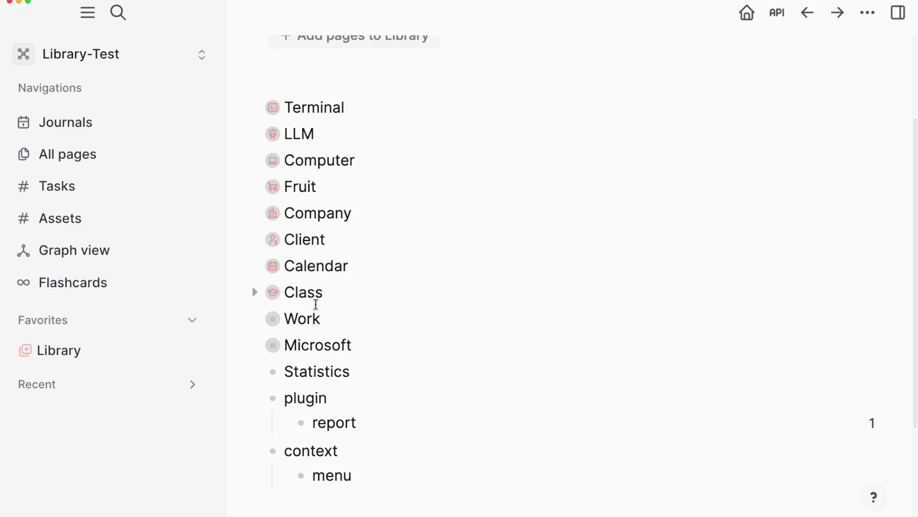
Expand the Class, Client and Company entries in the Library to show their subpages.
{"action": "left_click", "coordinate": [258, 297]}
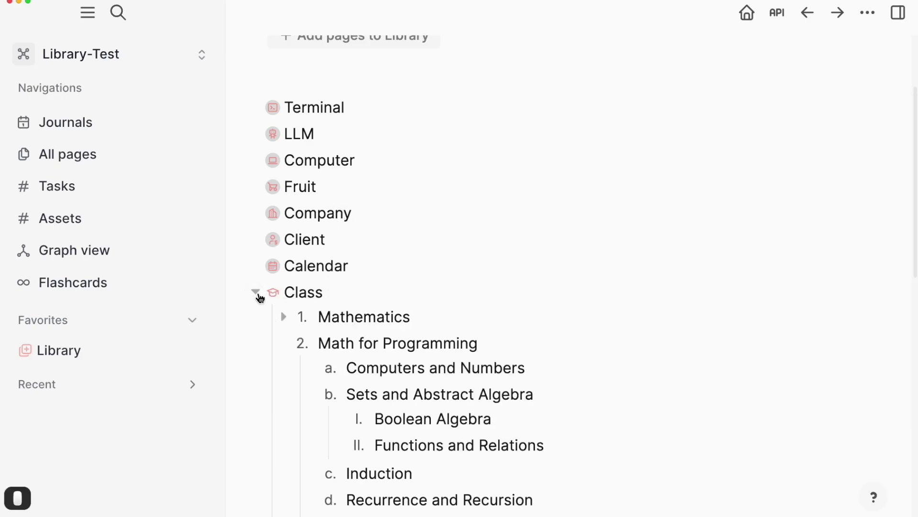
{"action": "left_click", "coordinate": [266, 270]}
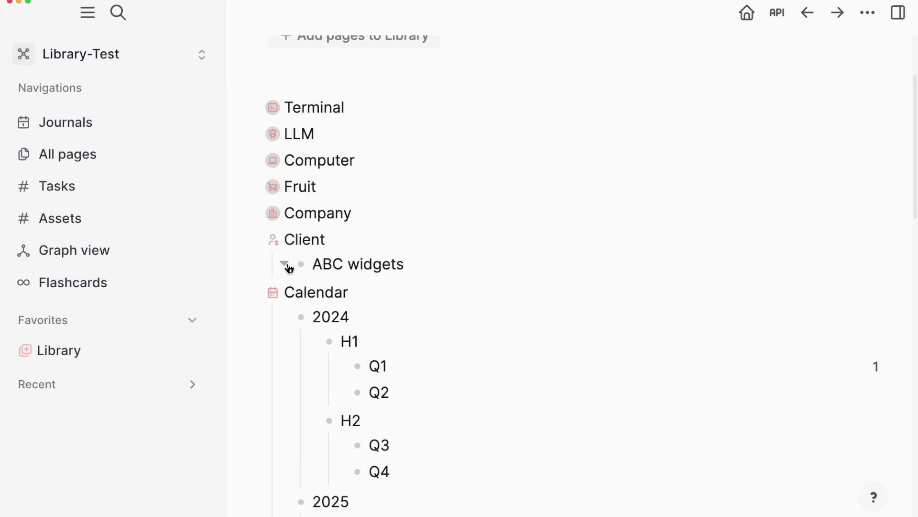
{"action": "left_click", "coordinate": [259, 218]}
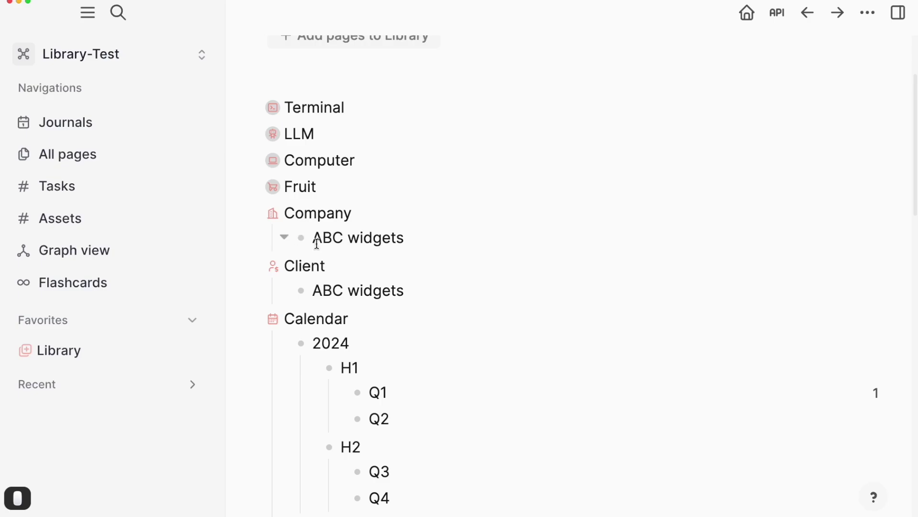
{"action": "left_click", "coordinate": [335, 235]}
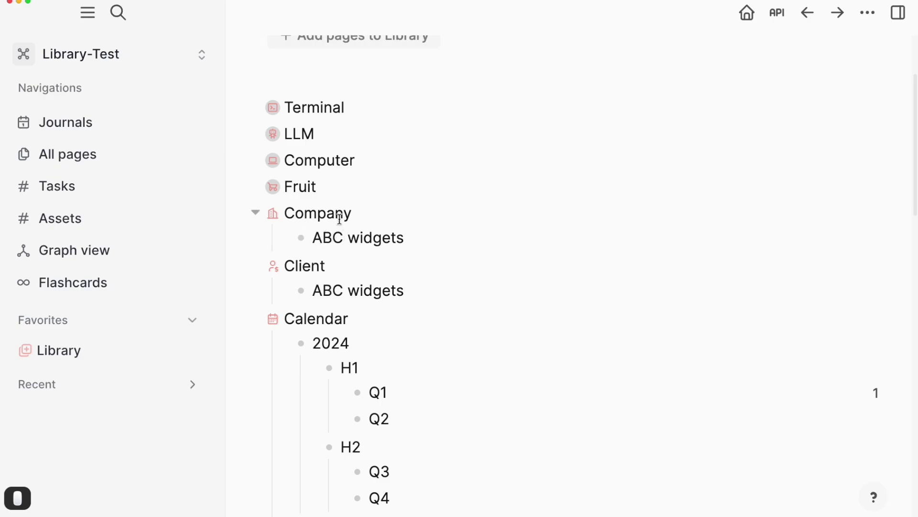
Inspect the ABC widgets entries under Company and Client, then go into the one under Client.
{"action": "double_click", "coordinate": [324, 215]}
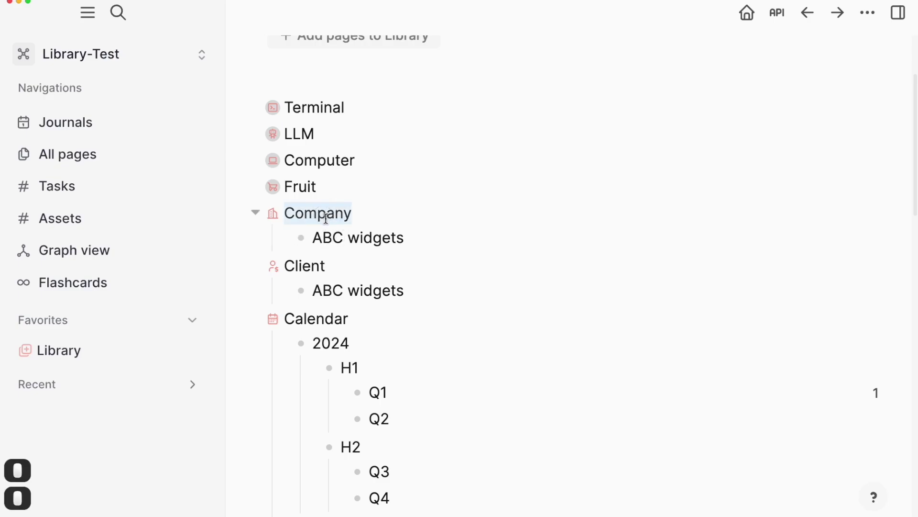
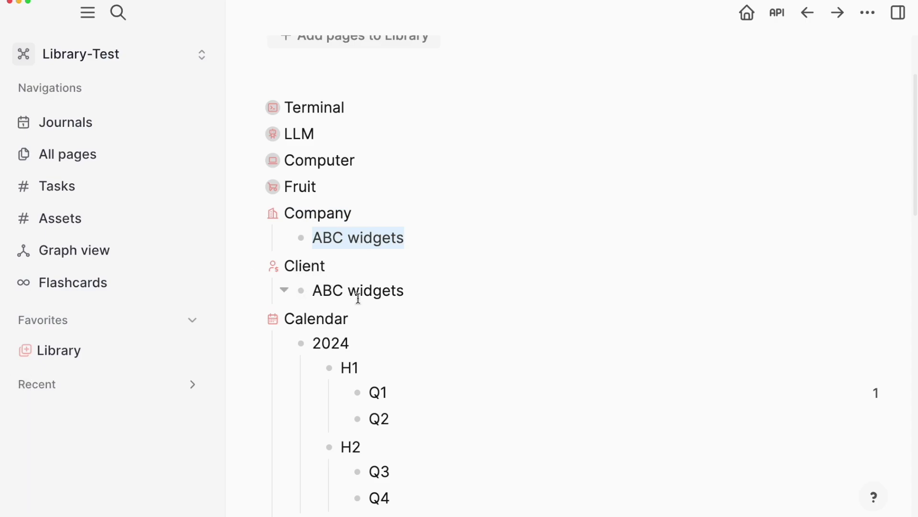
{"action": "left_click", "coordinate": [359, 297]}
{"action": "double_click", "coordinate": [359, 297]}
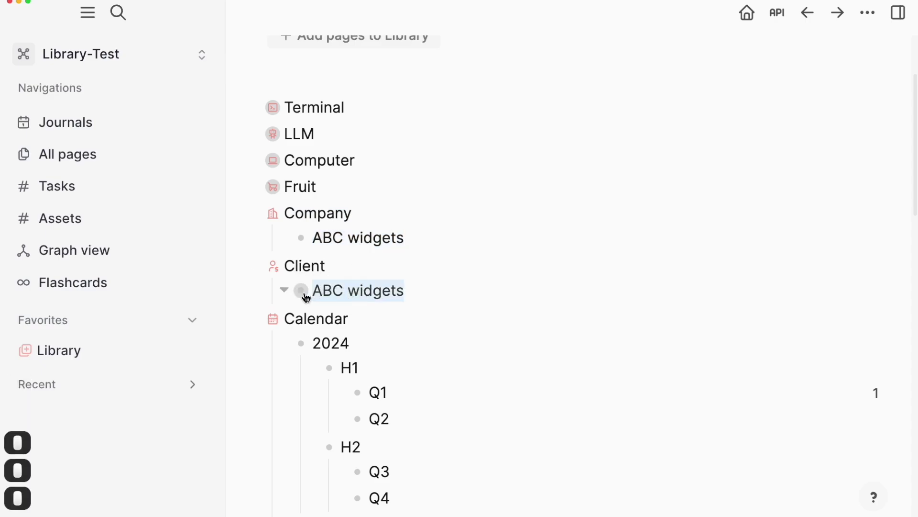
{"action": "left_click", "coordinate": [305, 297]}
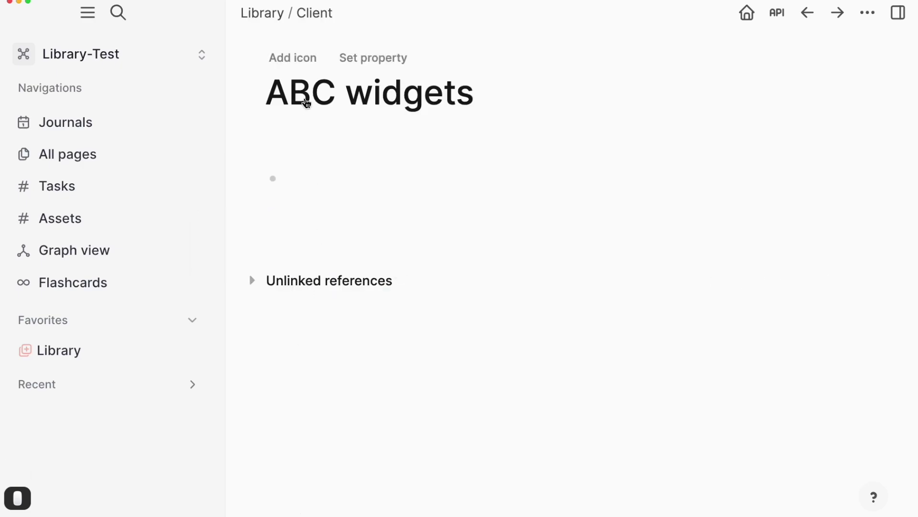
Return to the Library and start editing the ABC widgets entry under Company at its end.
{"action": "key", "text": "super+["}
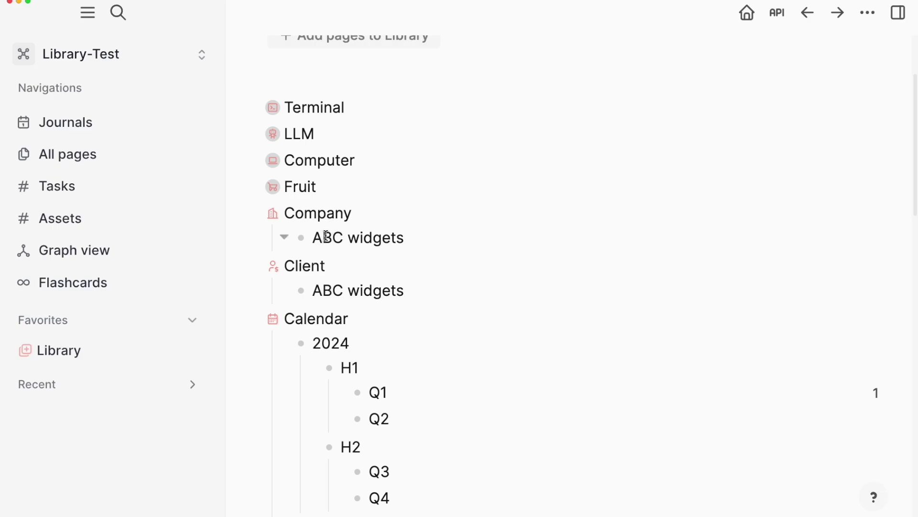
{"action": "left_click", "coordinate": [317, 239]}
{"action": "double_click", "coordinate": [316, 239]}
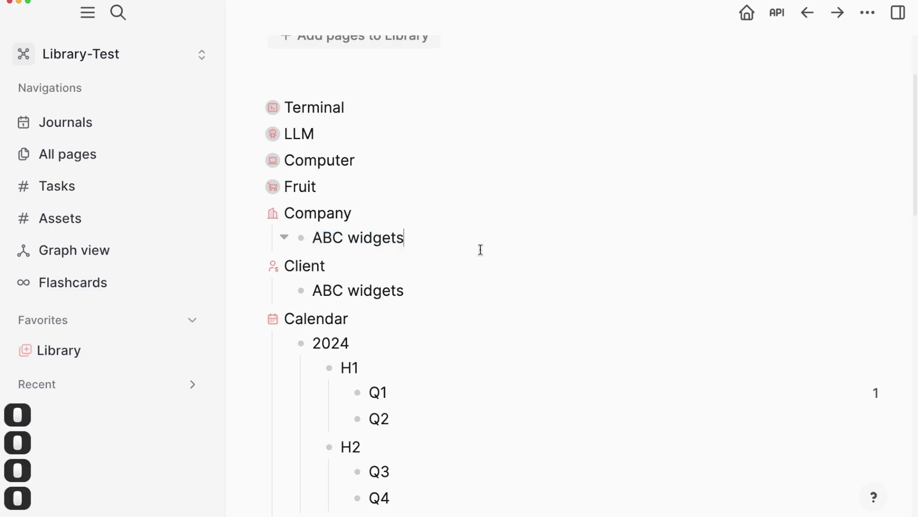
{"action": "key", "text": "space"}
Append a #Company tag to the entry, which Logseq refuses for a namespaced page.
{"action": "key", "text": "shift+3"}
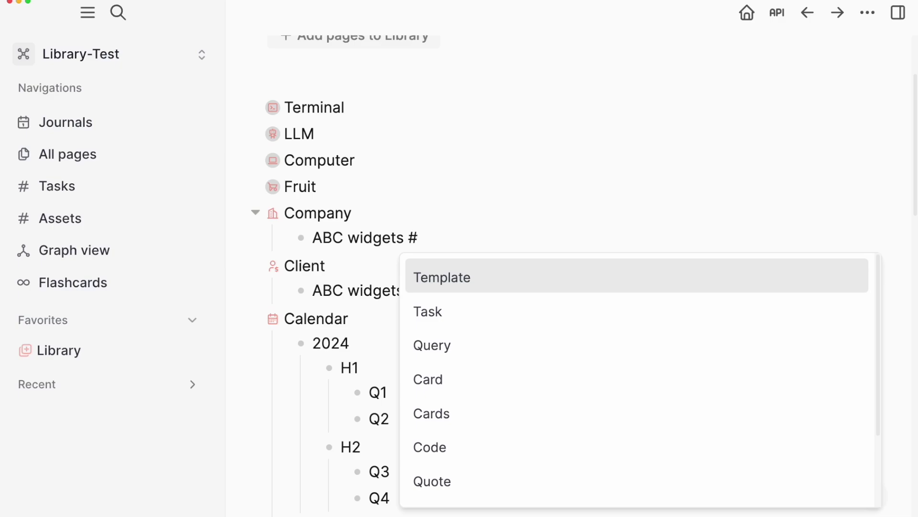
{"action": "type", "text": "compan"}
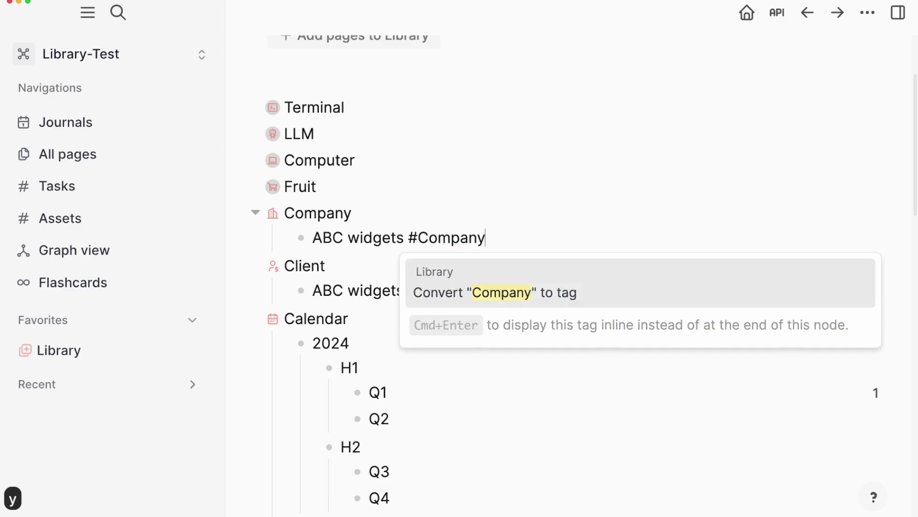
{"action": "key", "text": "Return"}
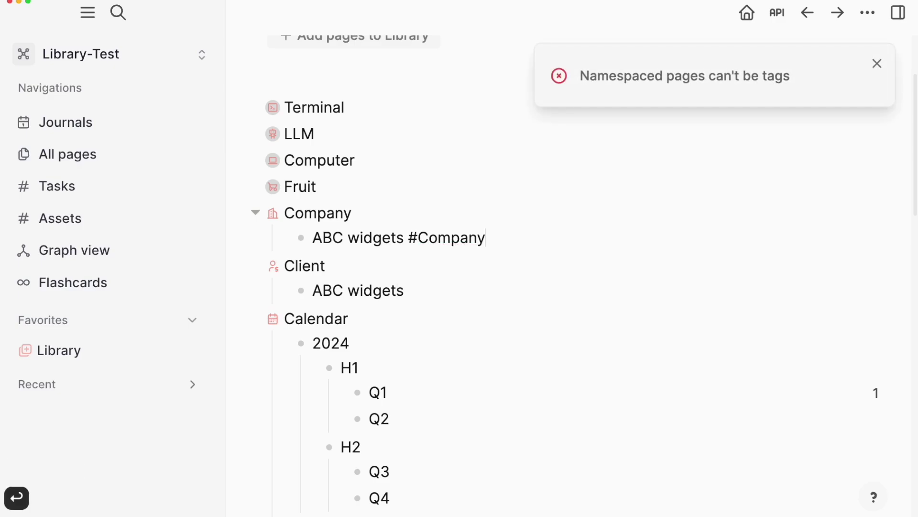
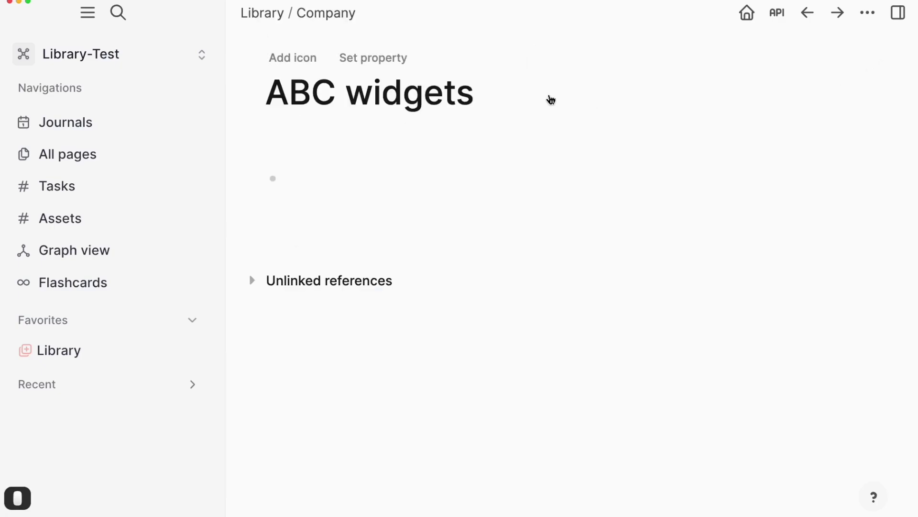
Add the #company tag to the ABC widgets page title, correcting a mistype along the way.
{"action": "key", "text": "space"}
{"action": "key", "text": "shift+3"}
{"action": "type", "text": "copm"}
{"action": "key", "text": "BackSpace"}
{"action": "key", "text": "BackSpace"}
{"action": "key", "text": "BackSpace"}
{"action": "key", "text": "BackSpace"}
{"action": "type", "text": "ny"}
{"action": "key", "text": "Return"}
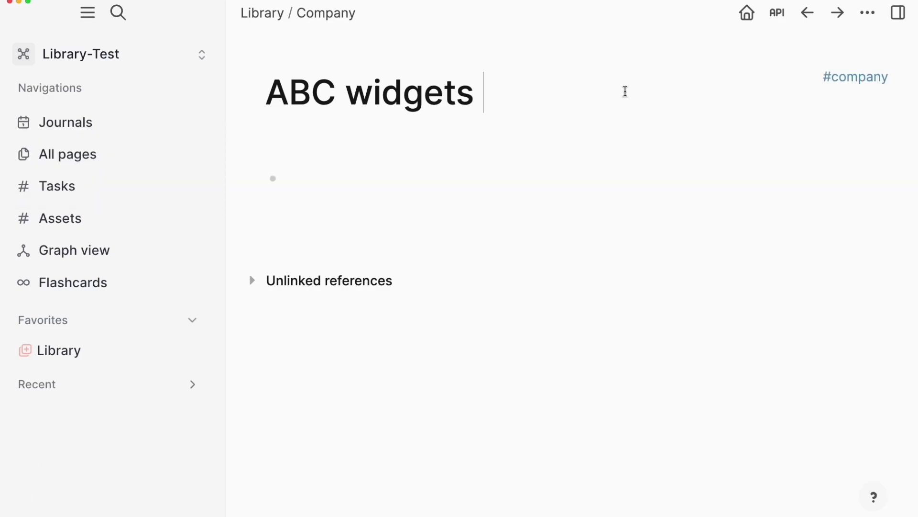
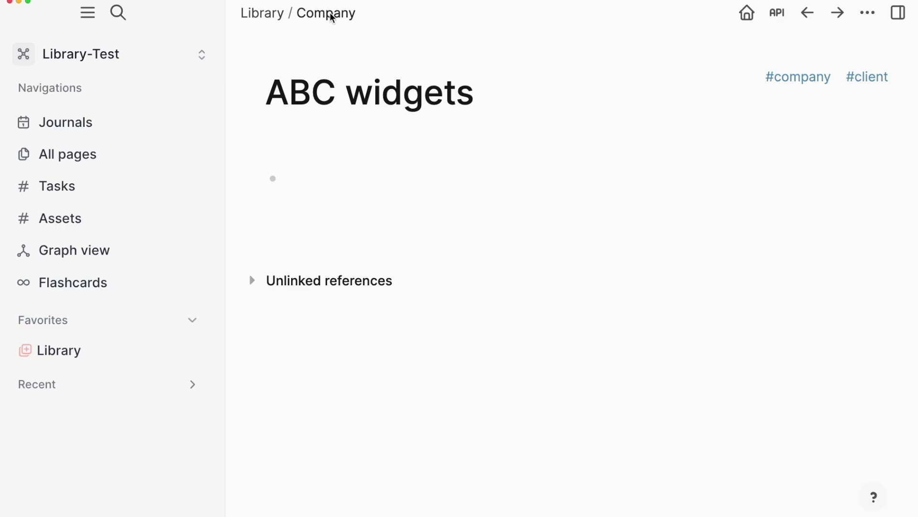
Return to the Library page to see ABC widgets tagged under Company.
{"action": "left_click", "coordinate": [335, 18]}
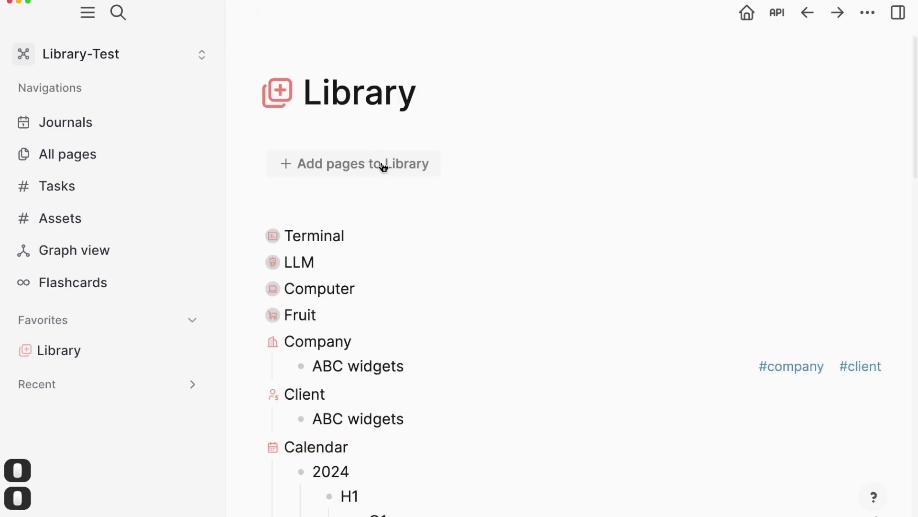